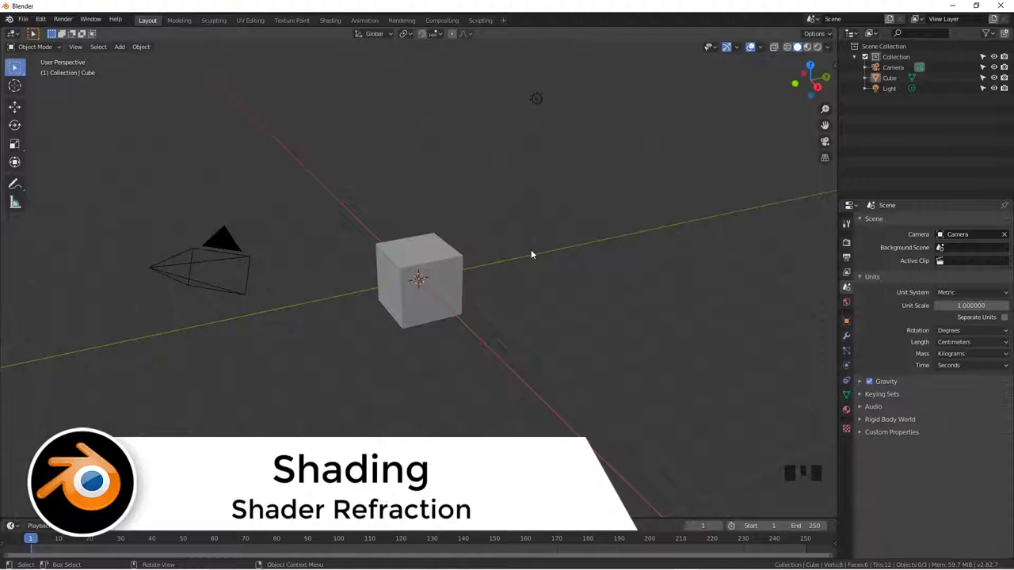
Orbit the viewport around the default cube
left_click_drag(574, 286, 555, 293)
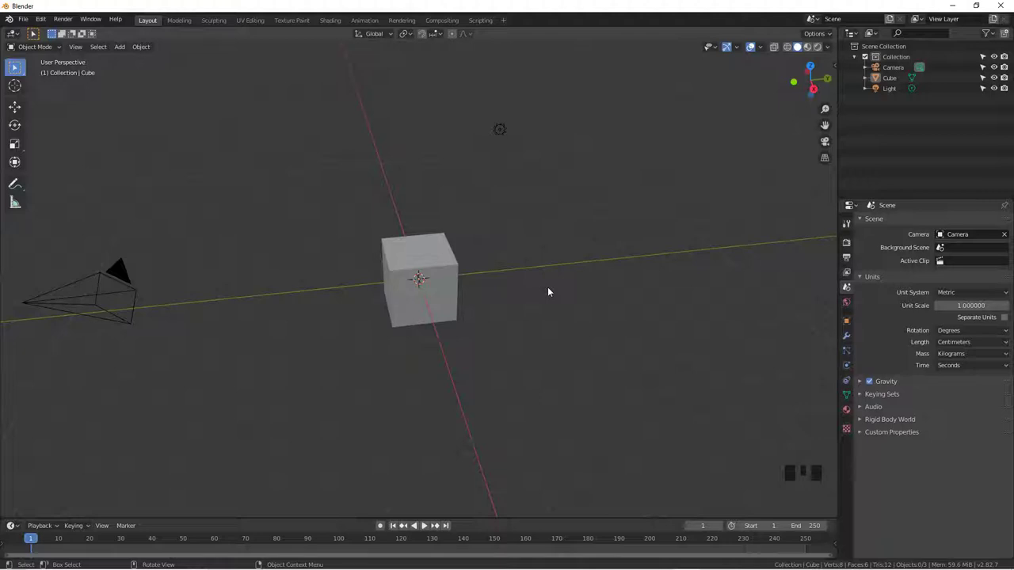
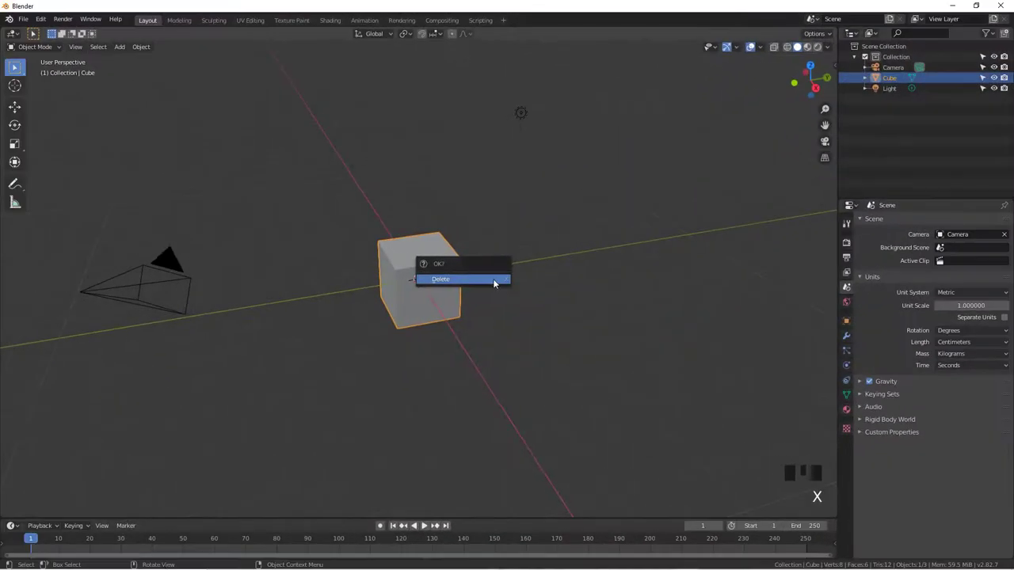
Add a mesh plane in place of the deleted cube and scale it up into a large floor
key("shift+a")
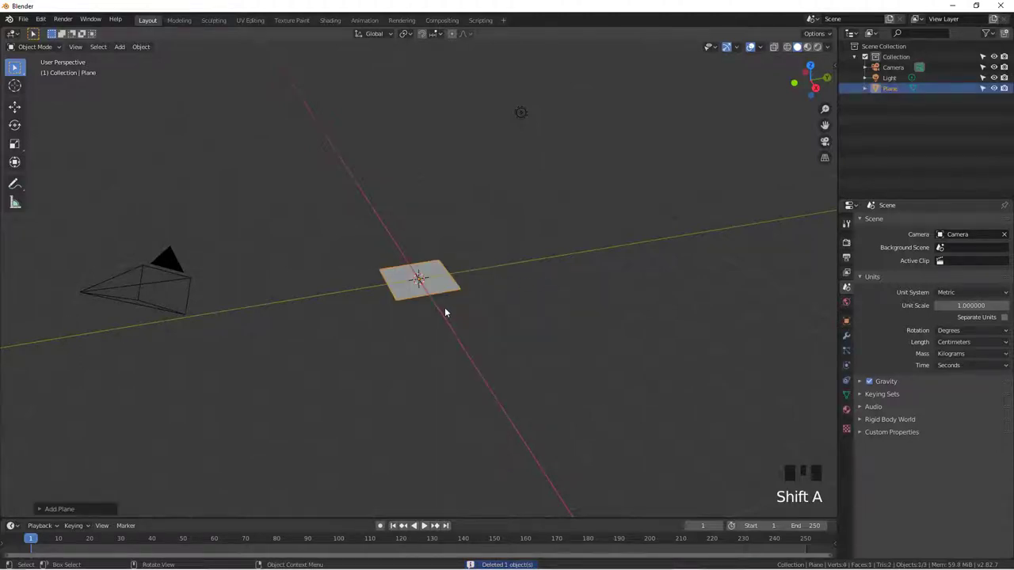
key("s")
left_click_drag(567, 331, 379, 262)
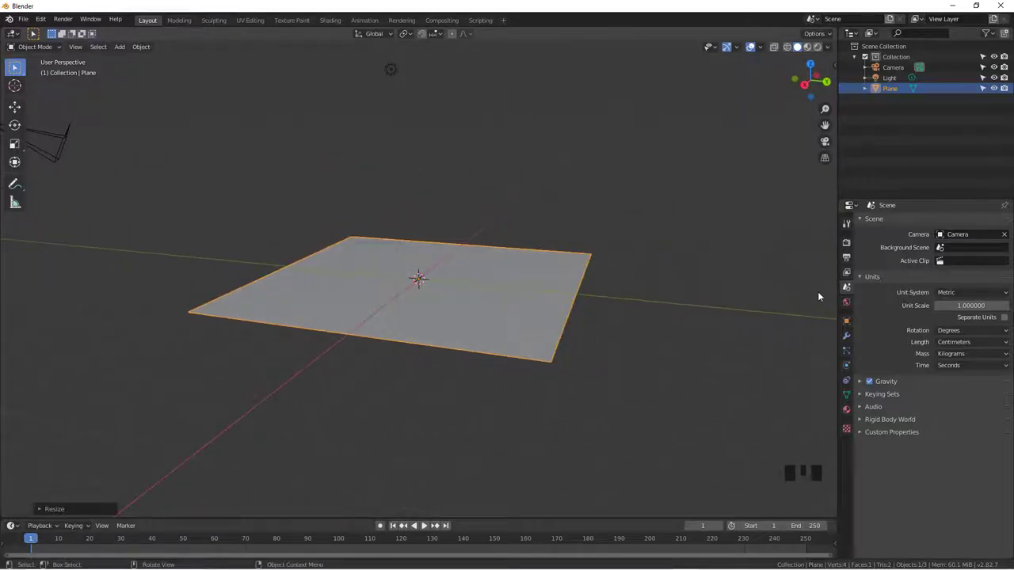
Activate the Annotate tool with strokes placed relative to the view
left_click(854, 230)
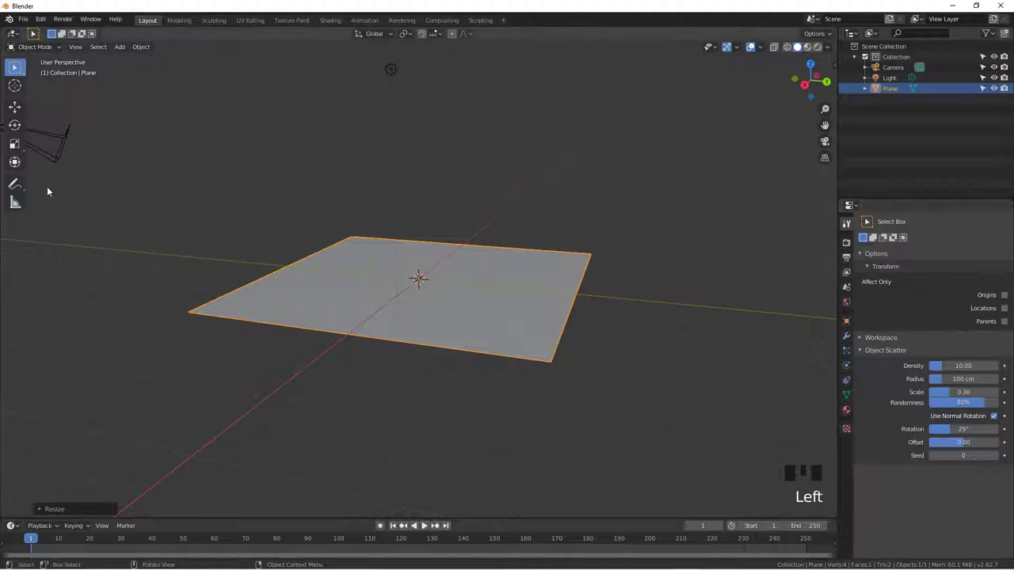
left_click(23, 187)
left_click(968, 243)
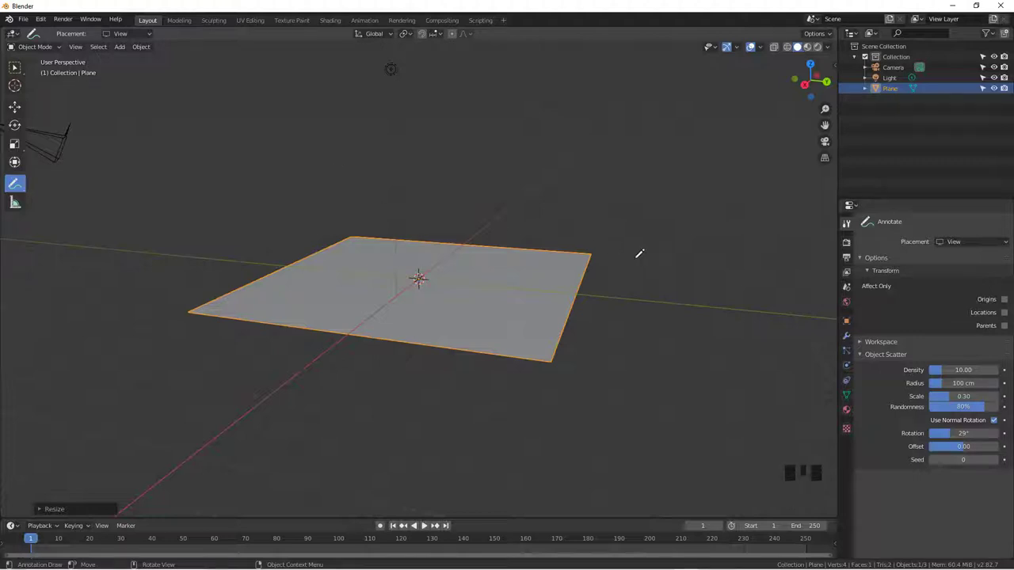
Show the viewport sidebar (N) and browse its tabs
key("n")
left_click(839, 173)
left_click(836, 146)
In the sidebar's View tab Annotations, change the Note layer colour from blue to red
left_click(836, 85)
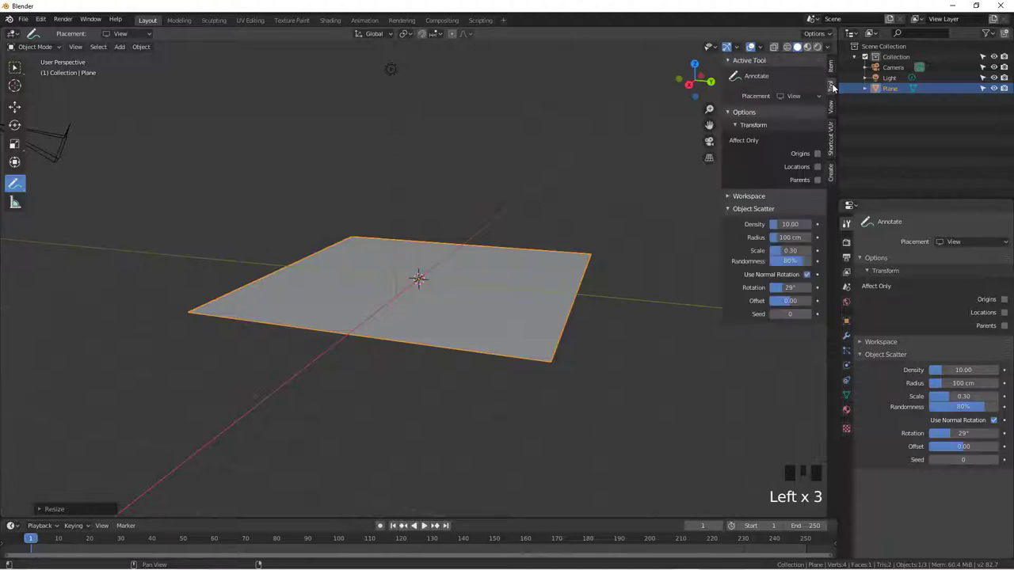
left_click(839, 72)
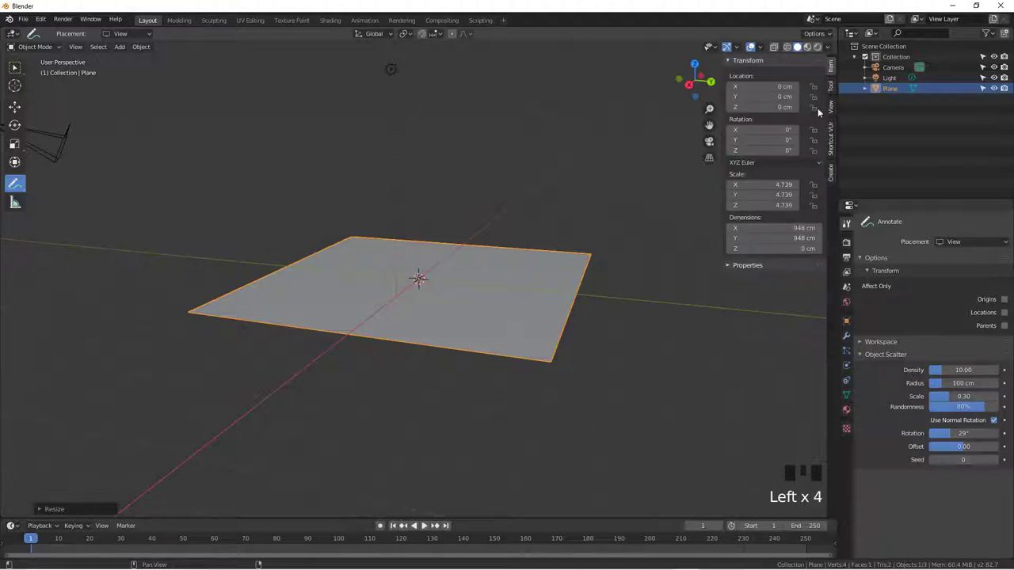
left_click(841, 114)
left_click(735, 343)
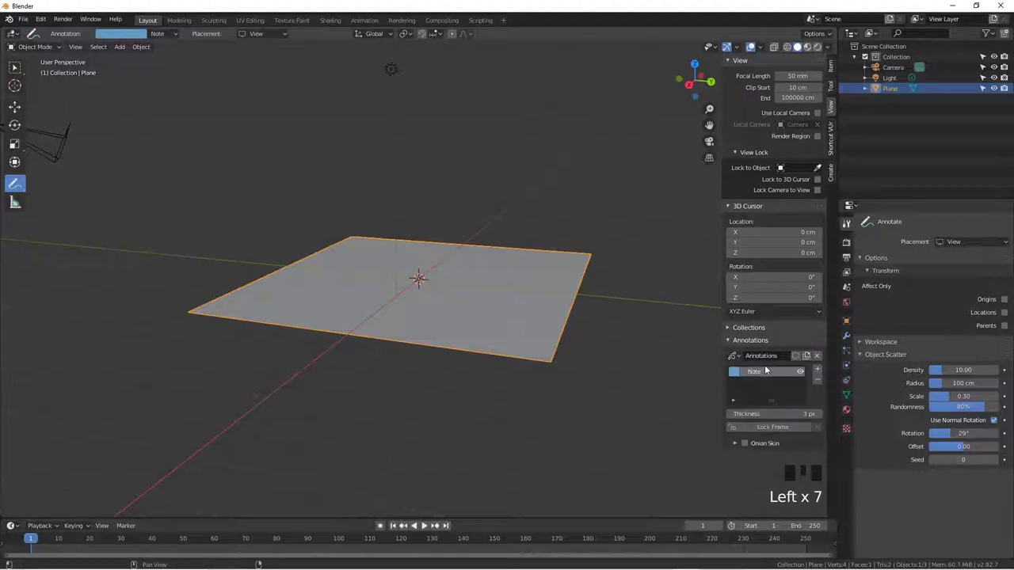
left_click(746, 376)
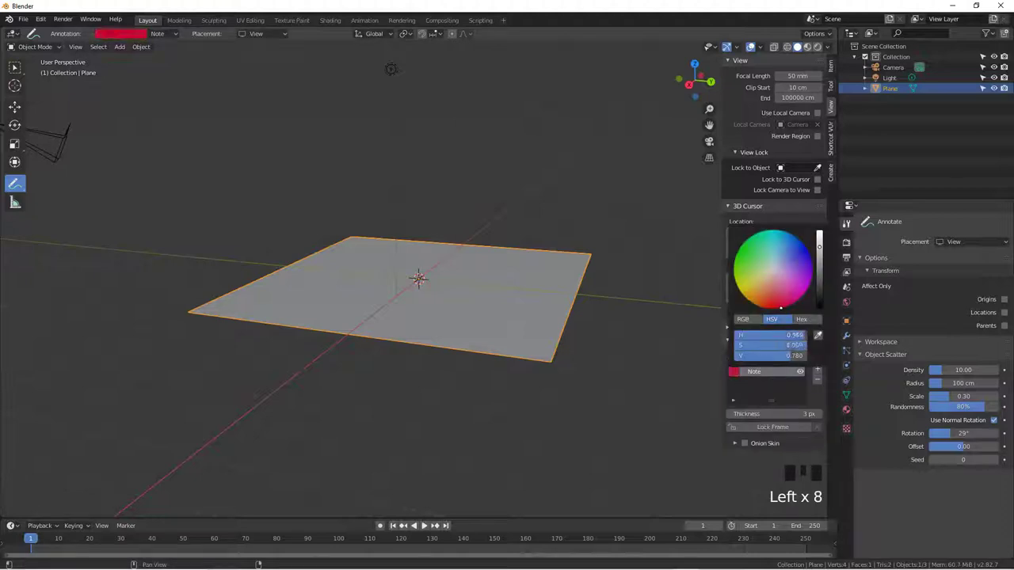